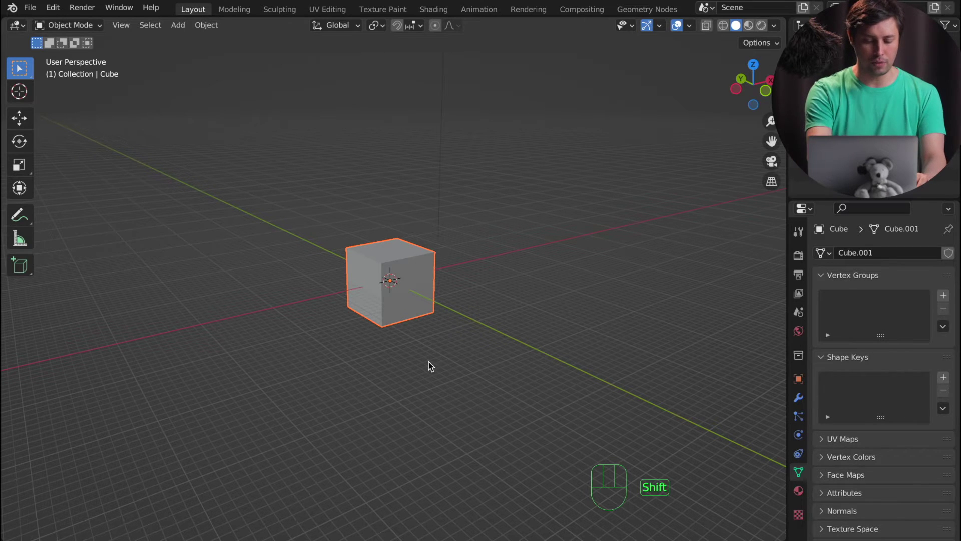
Add a cylinder at the cube's centre and stretch it along Z so it passes through the cube.
key("shift+a")
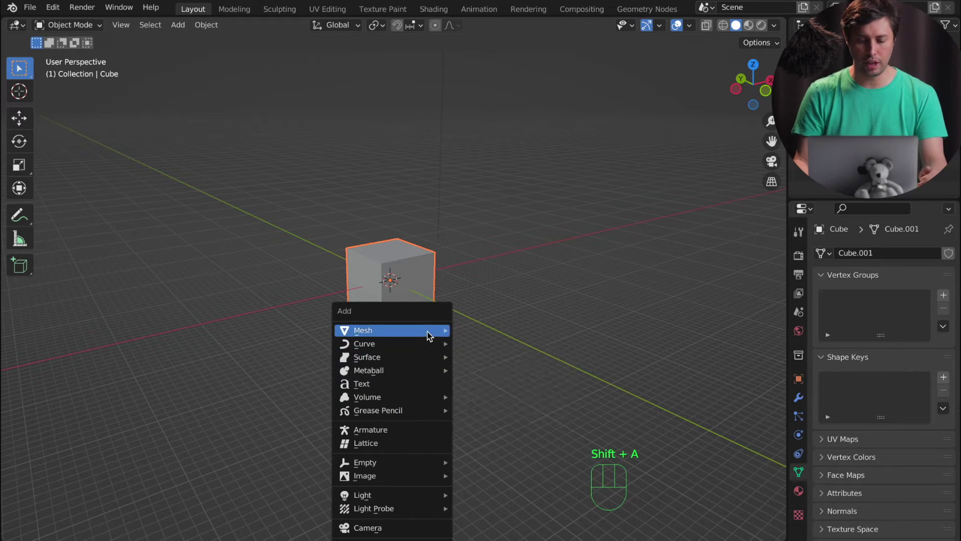
key("s")
key("s")
key("z")
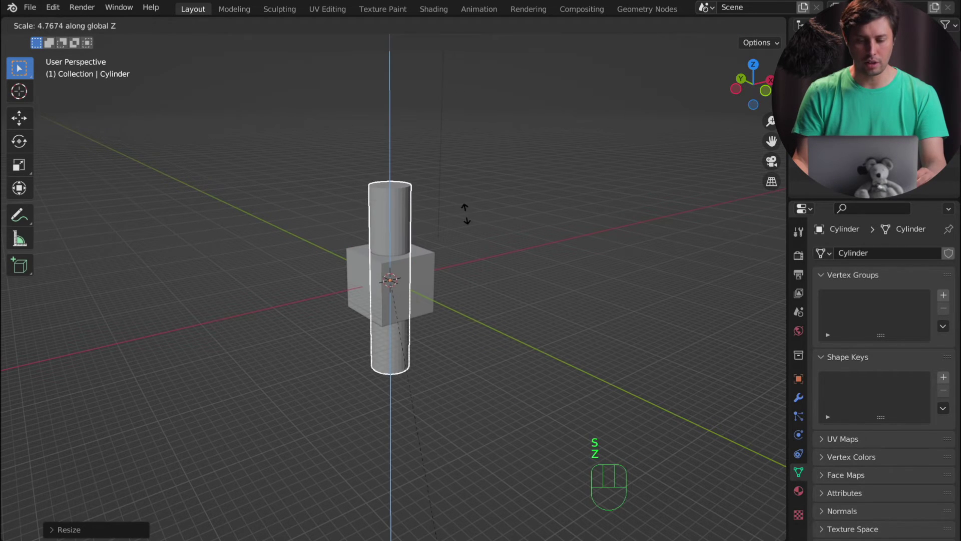
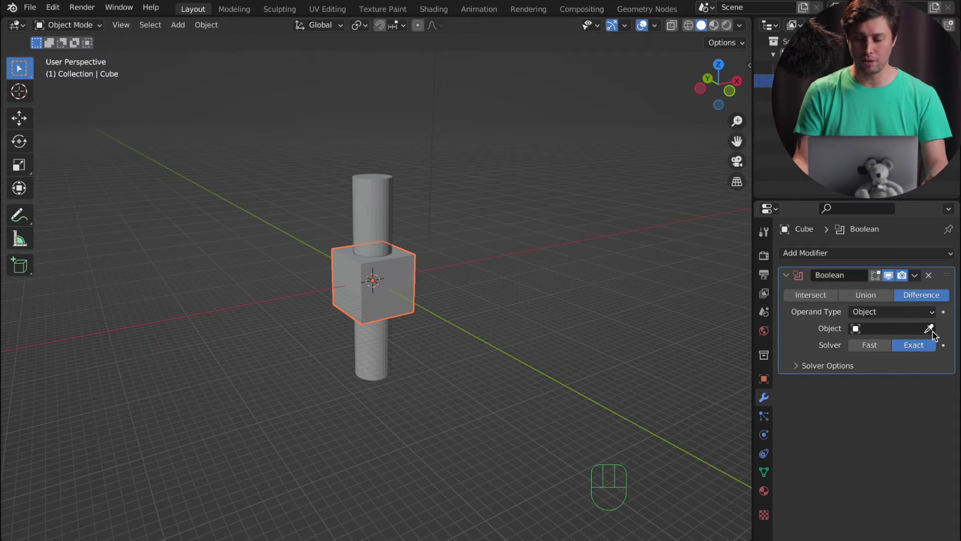
Pick the Cylinder with the eyedropper as the Boolean modifier's cutting object.
left_click(934, 335)
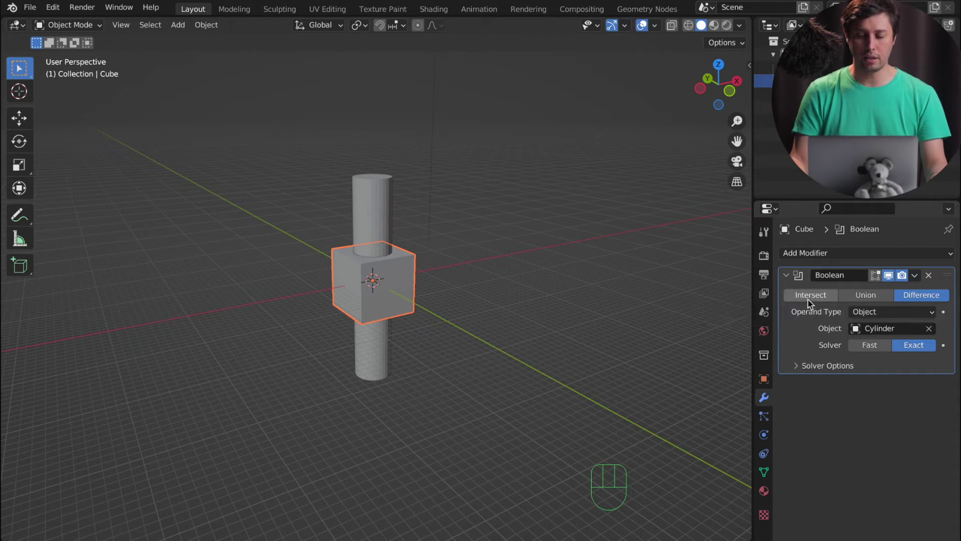
Set the Boolean to Intersect and hide the Cylinder to see only the overlap.
left_click(809, 300)
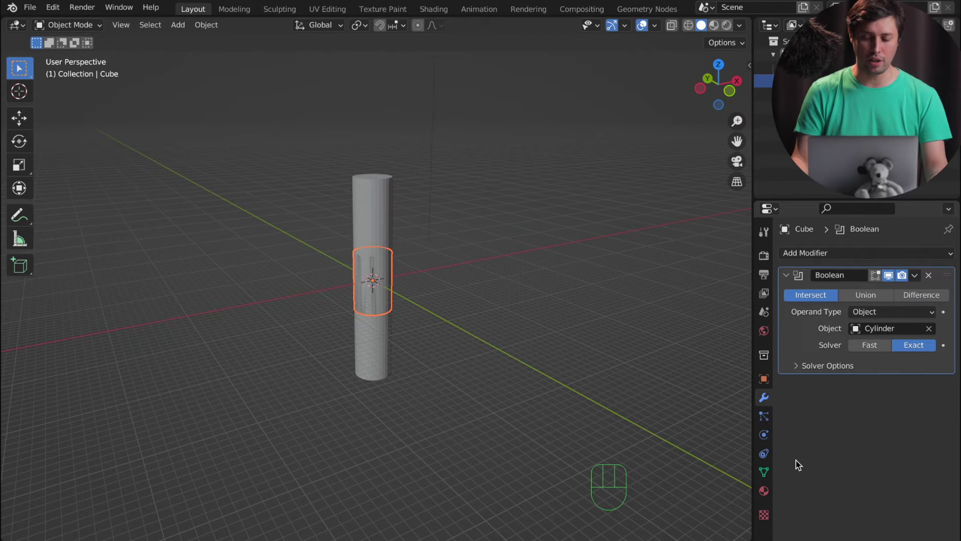
left_click(939, 100)
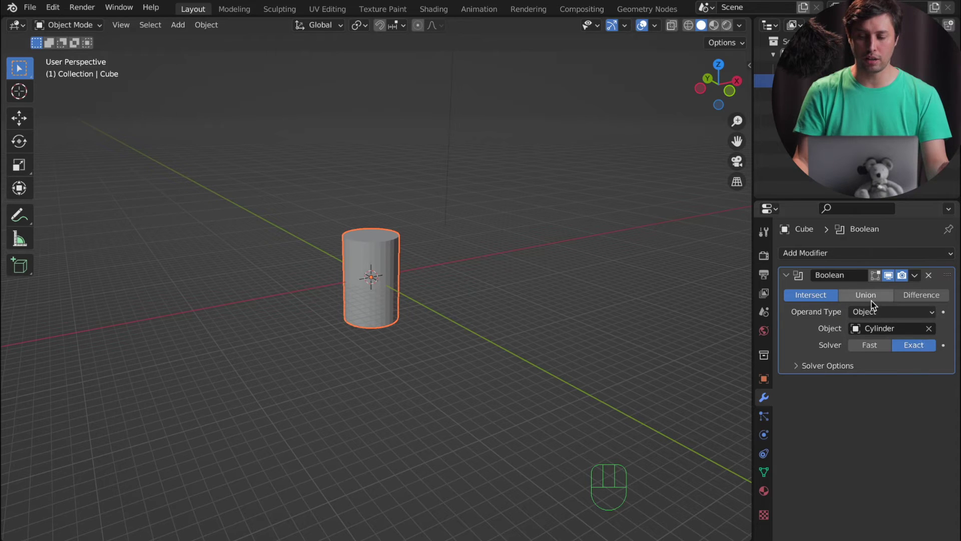
Try Union, then set the Boolean to Difference and inspect the round hole in the cube.
left_click(875, 303)
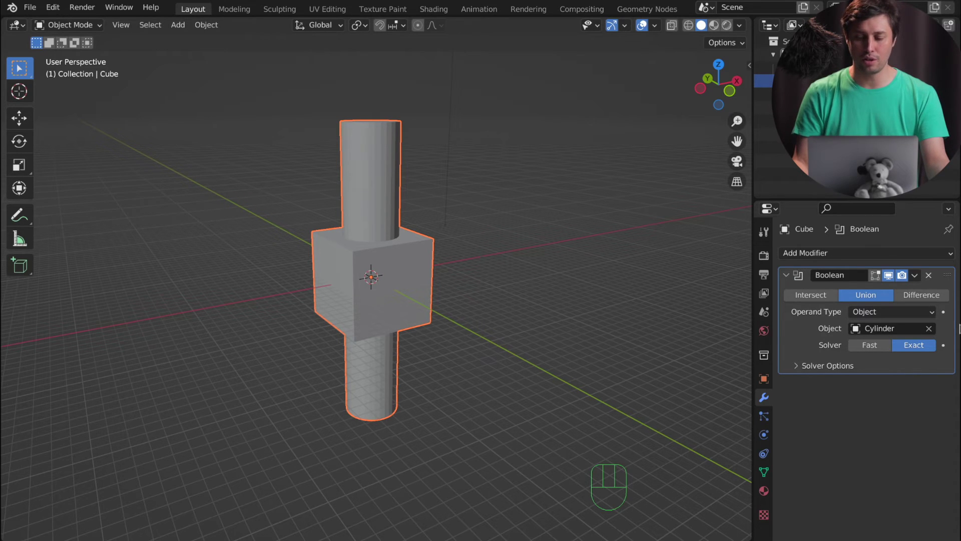
left_click(938, 301)
left_click_drag(454, 284, 443, 331)
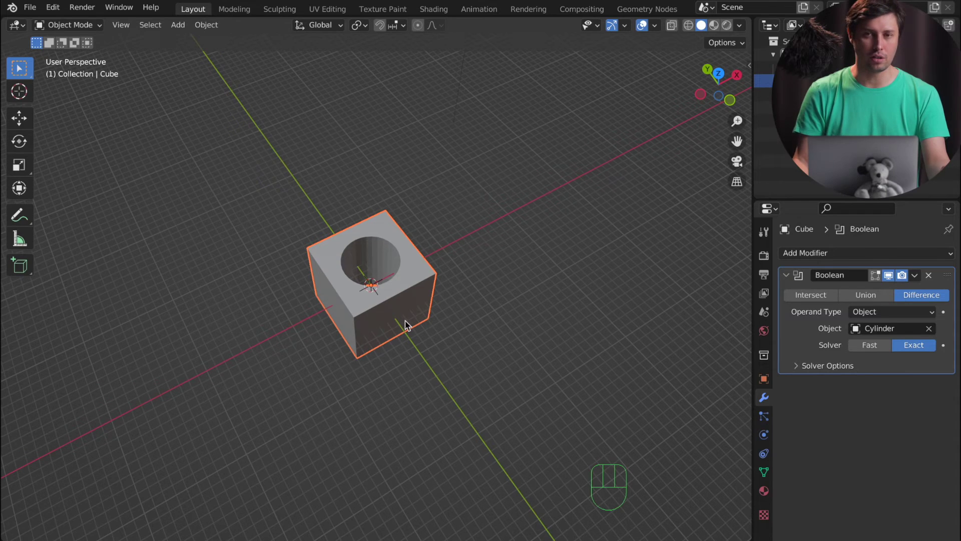
Apply the Boolean modifier so the cylindrical hole becomes permanent geometry.
left_click(877, 100)
double_click(937, 97)
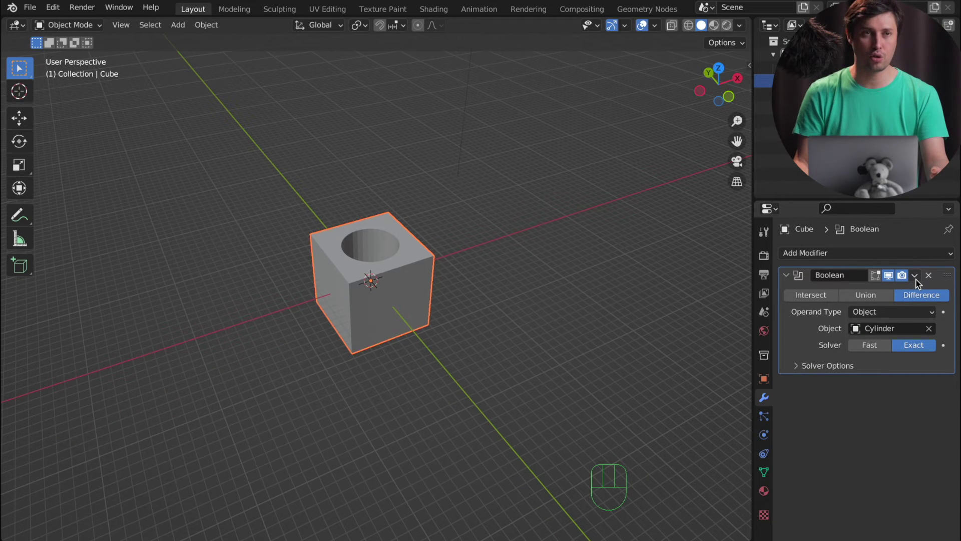
left_click_drag(919, 285, 867, 297)
left_click_drag(446, 331, 424, 281)
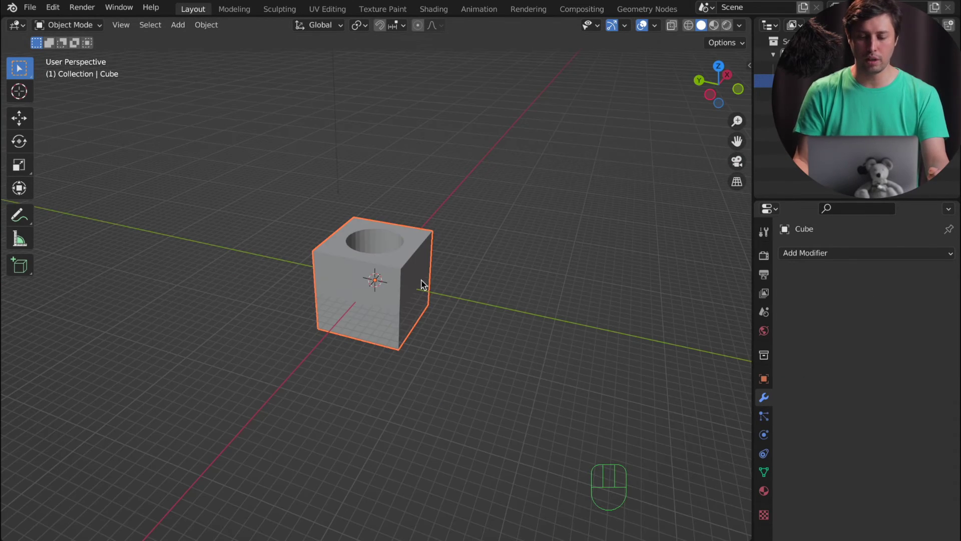
Set the scene to millimetres with 0.001 unit scale and delete the holed cube.
left_click(832, 100)
left_click(940, 98)
left_click(379, 171)
key("x")
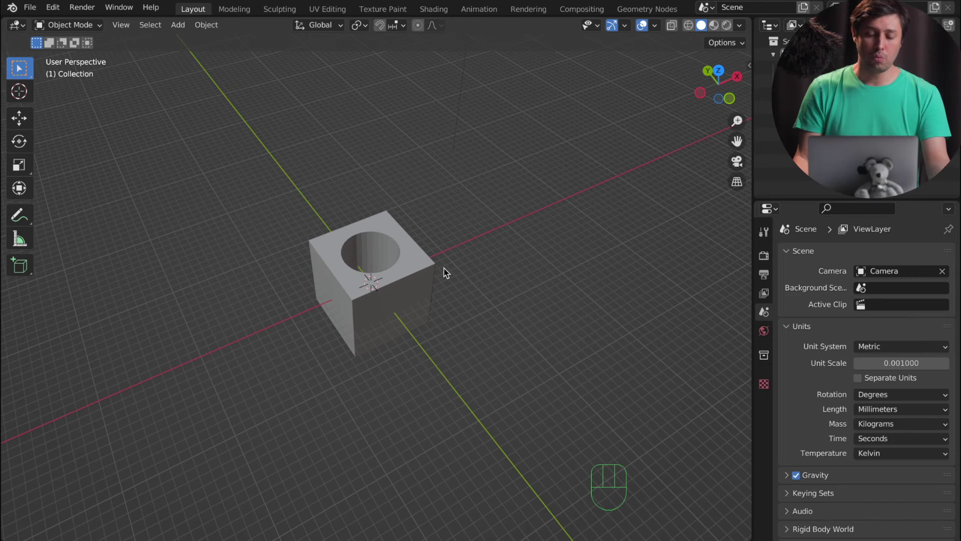
middle_click(454, 265)
left_click_drag(460, 267, 472, 276)
left_click_drag(471, 274, 480, 253)
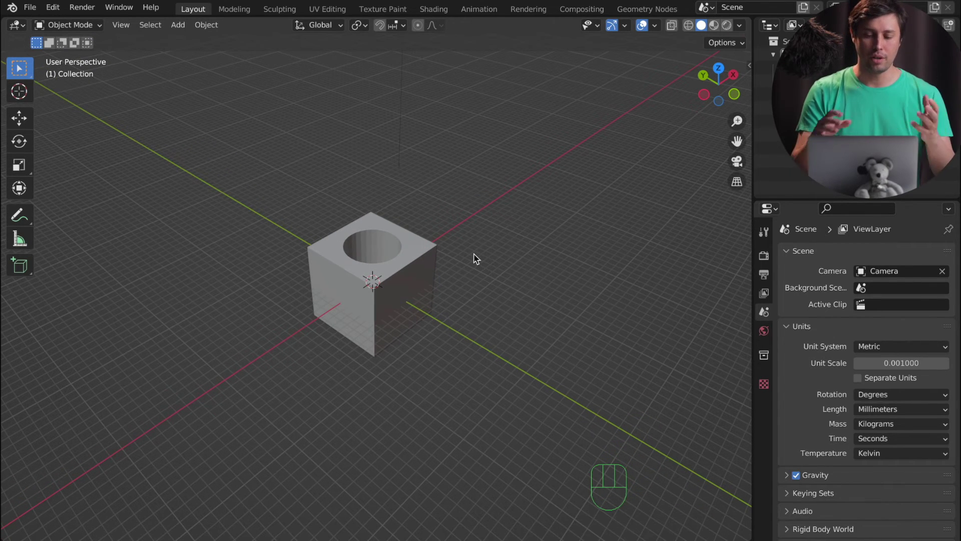
Clear the scene and add a new cylinder flattened along Z into a short disc base.
key("super+z")
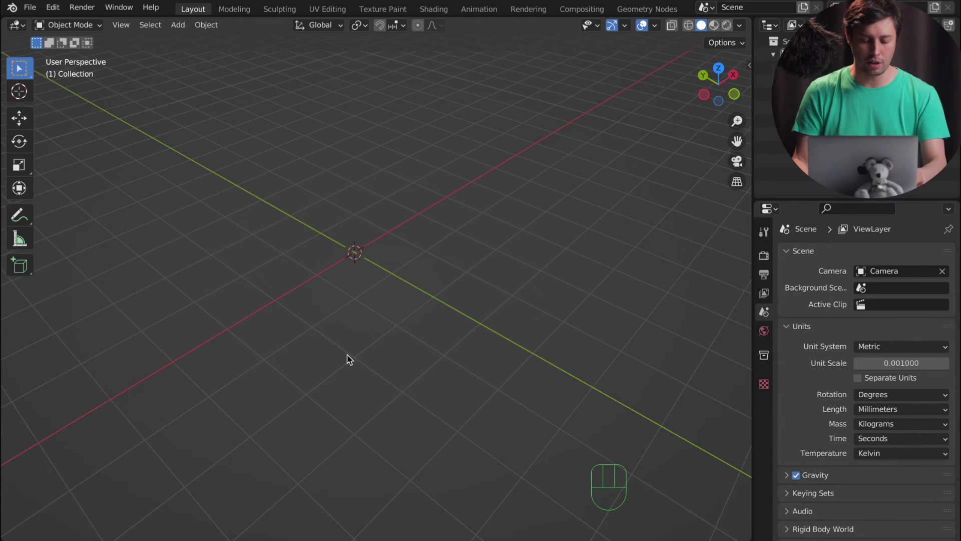
key("shift+a")
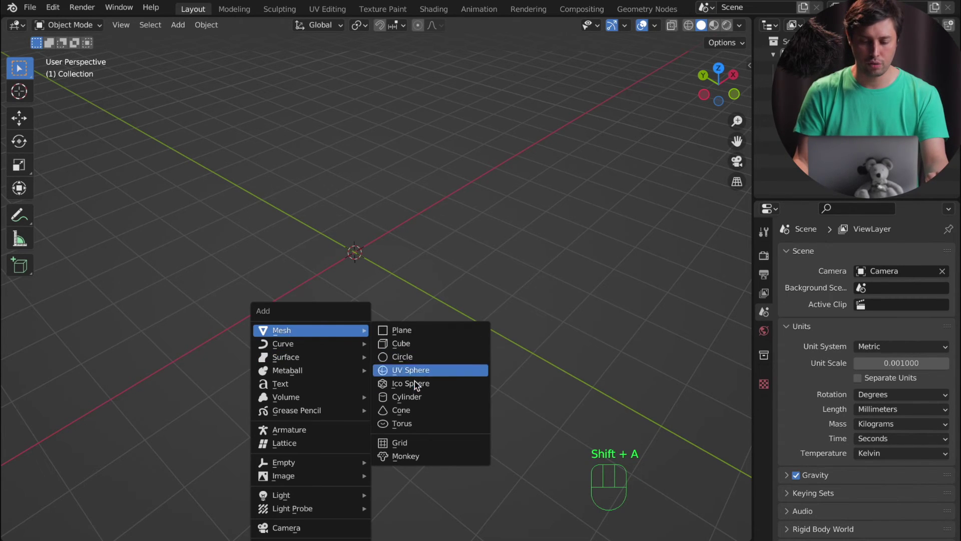
key("s")
key("z")
Enter Edit Mode on the disc, switch to face selection and deselect its faces.
key("Tab")
key("2")
key("3")
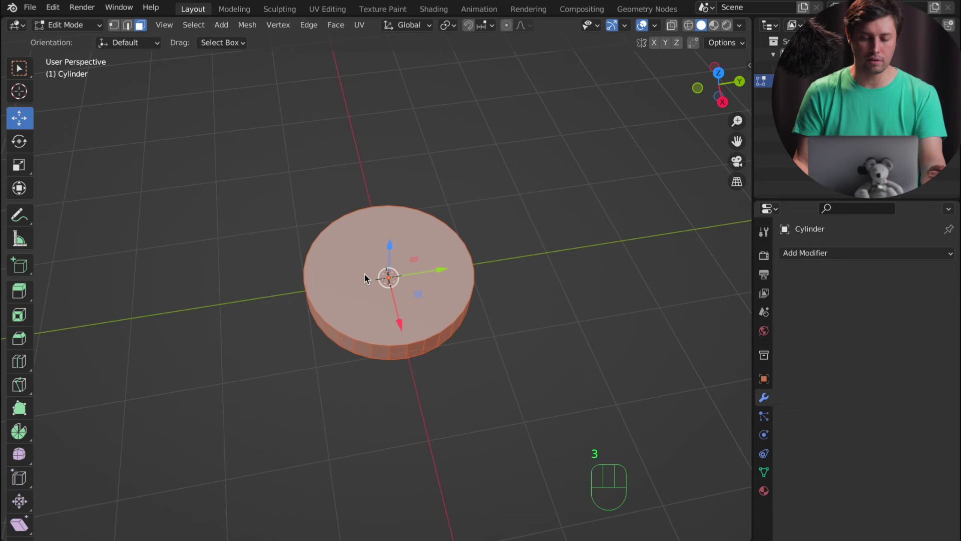
left_click(369, 276)
middle_click(368, 275)
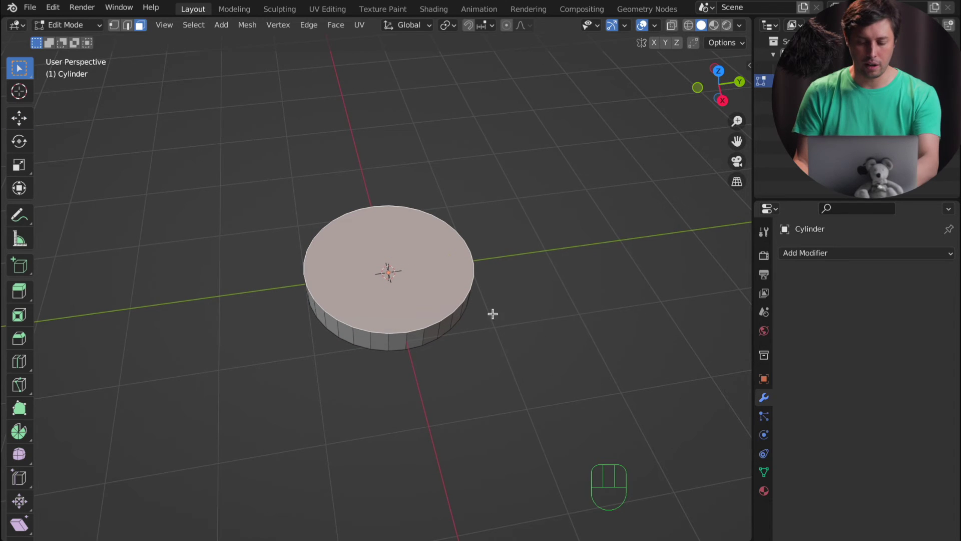
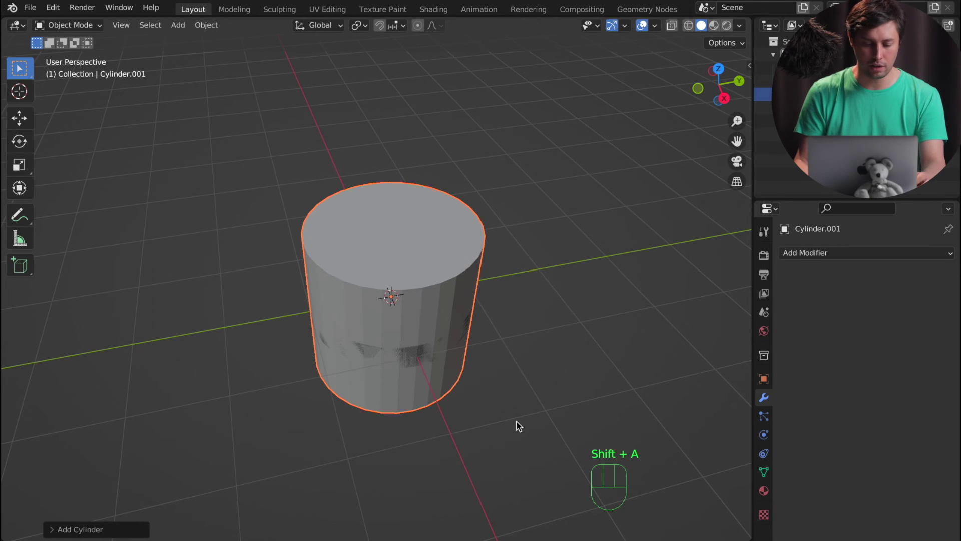
Shrink the new cylinder into a thin pin and move it off-centre inside the base's recess.
key("s")
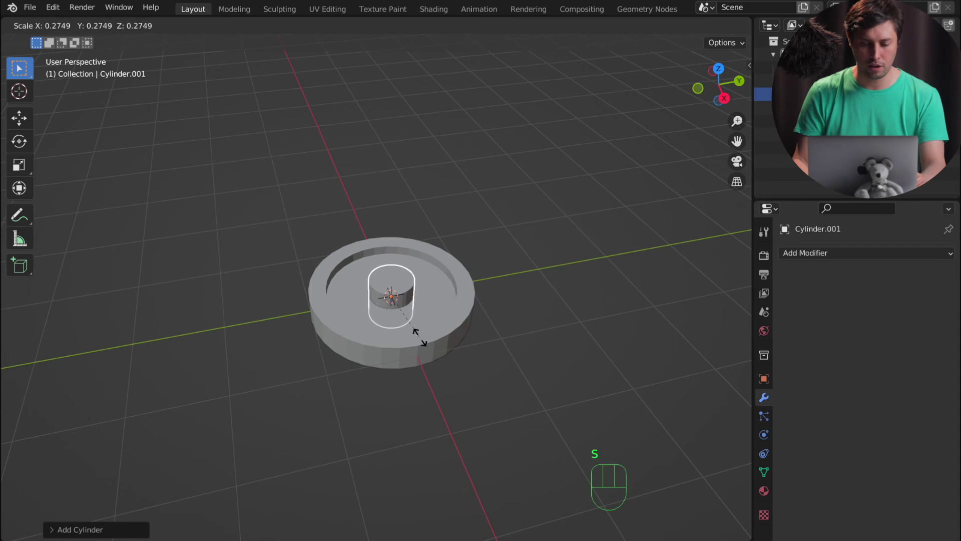
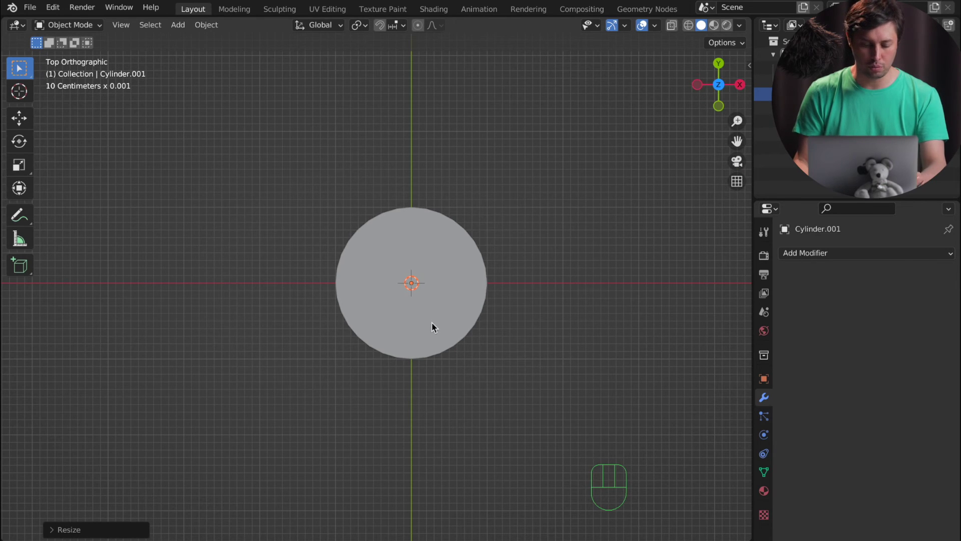
key("g")
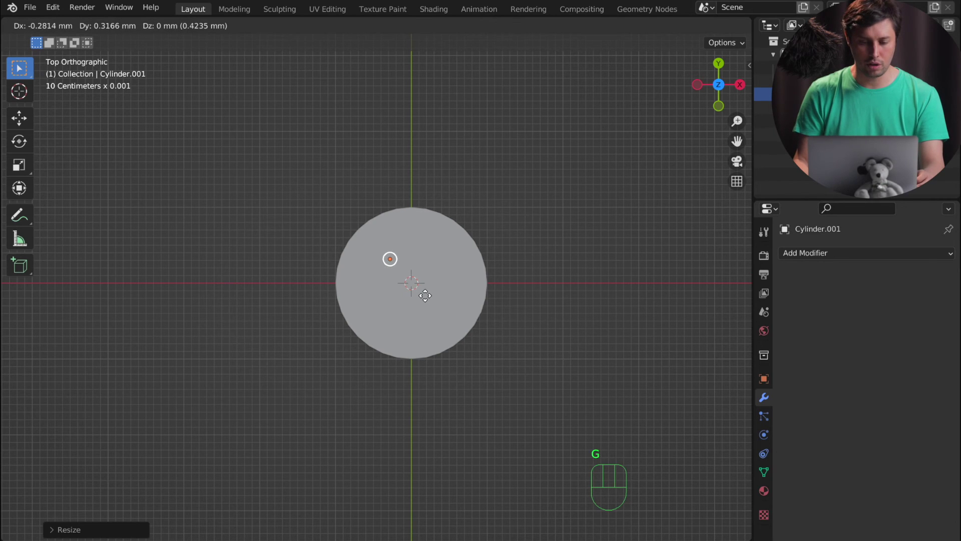
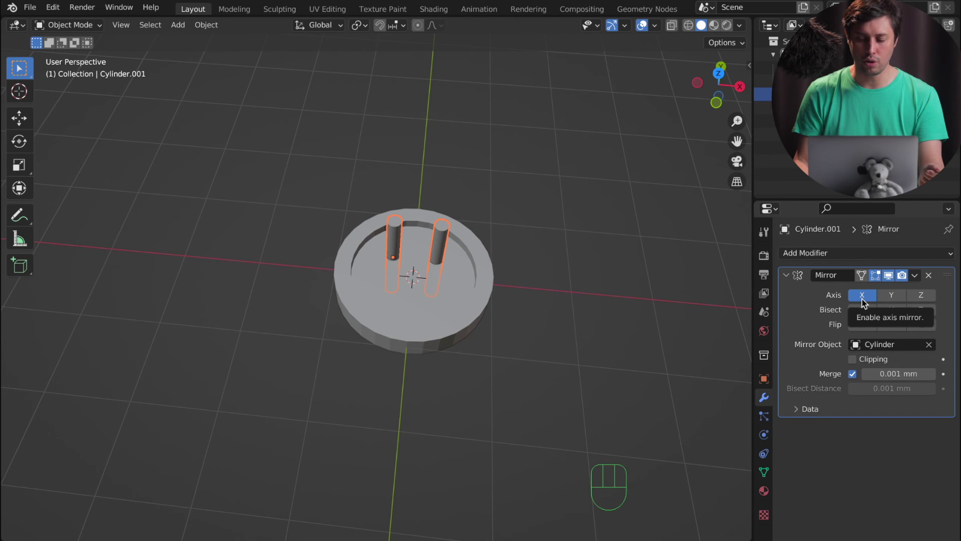
Mirror the pin across the Y axis as well and apply it, giving four permanent pins.
left_click(891, 298)
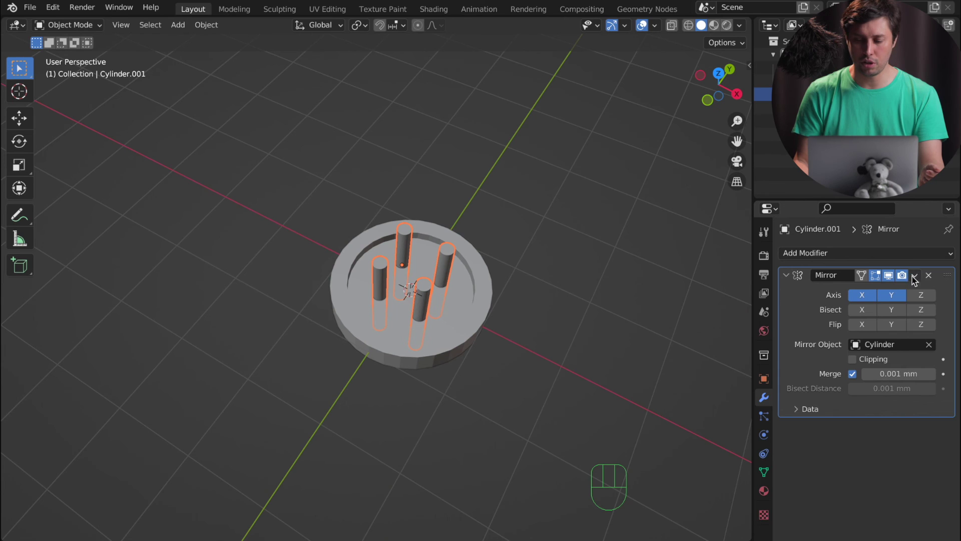
left_click_drag(918, 278, 891, 293)
Give the base a Boolean Difference modifier and start picking the pins as the cutter.
left_click(420, 297)
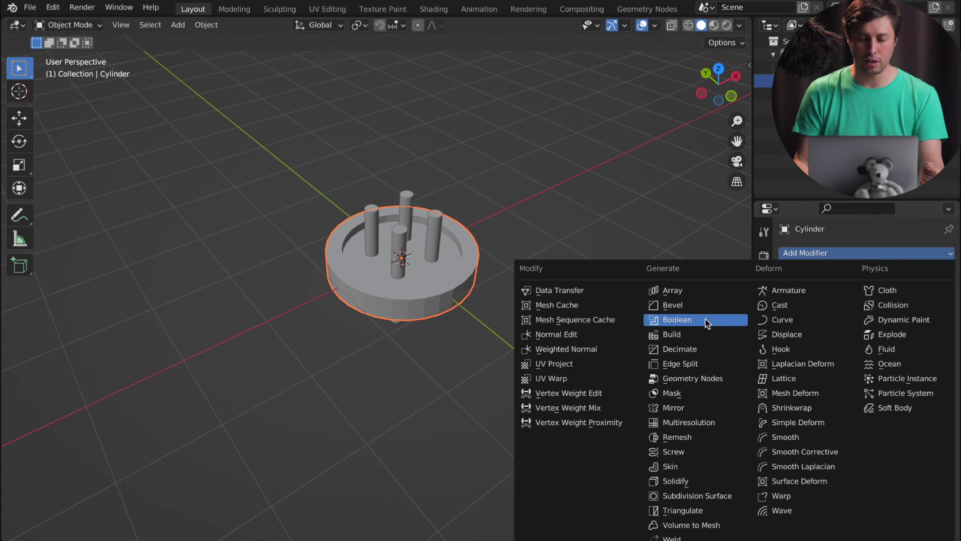
left_click(709, 321)
left_click(944, 317)
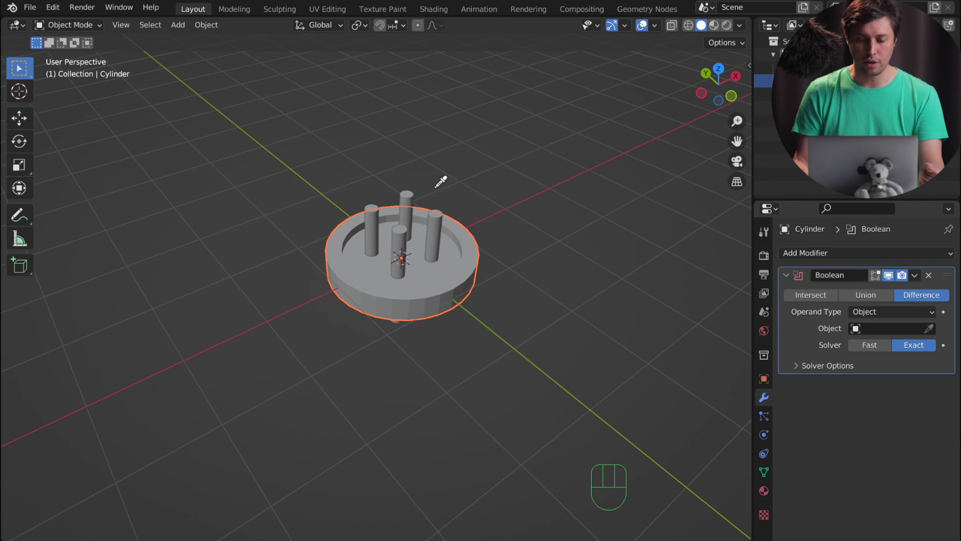